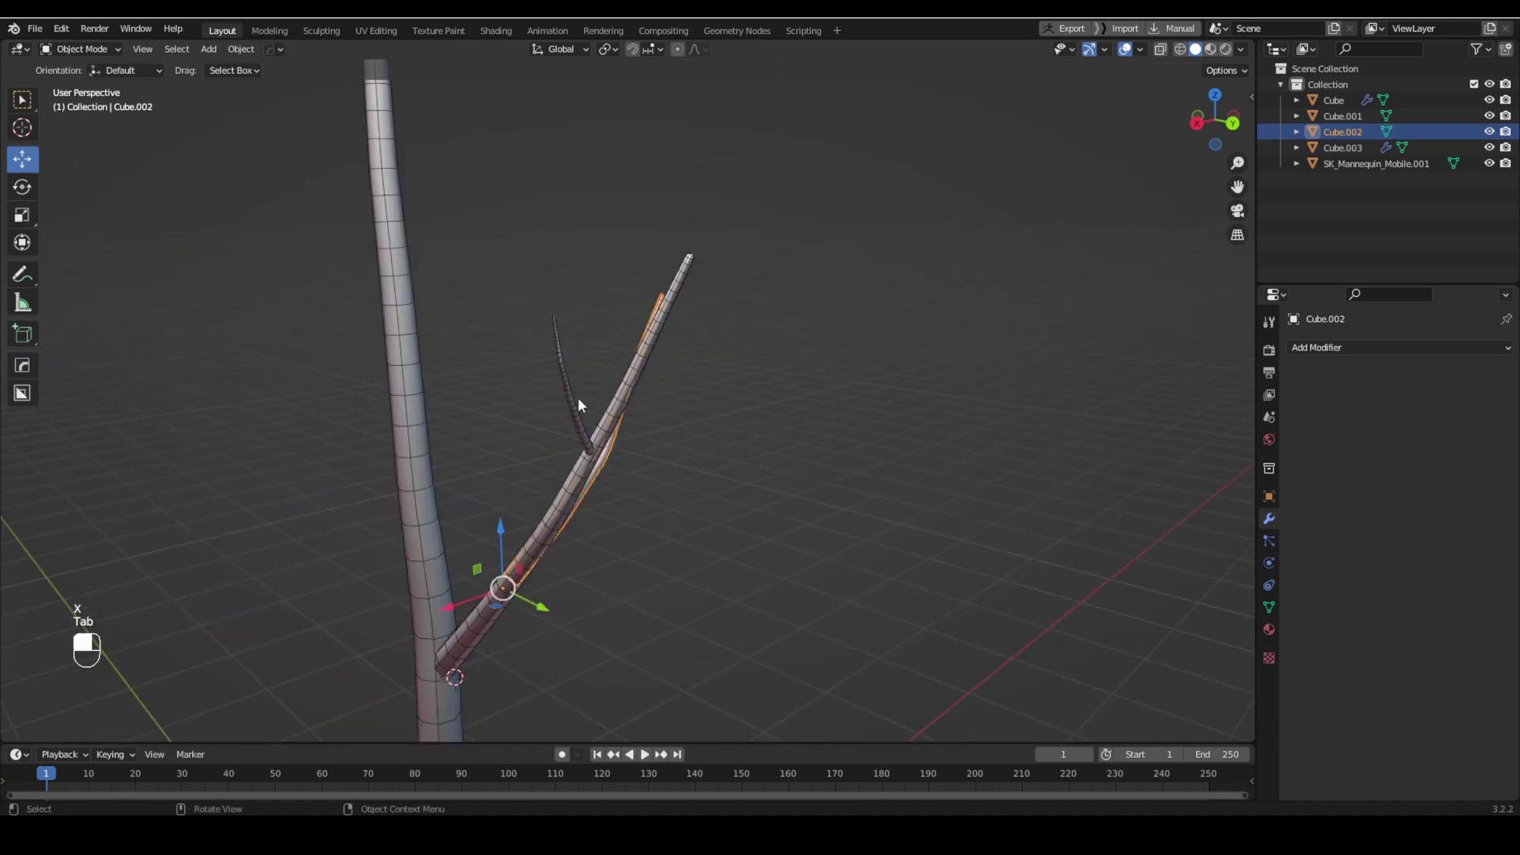
Step: Select the Cube.003 branch in wireframe, enter Edit Mode and pick an edge loop near its base
key(shift+z)
click(787, 391)
key(Tab)
key(x)
key(l)
key(x)
key(KP_2)
key(shift+z)
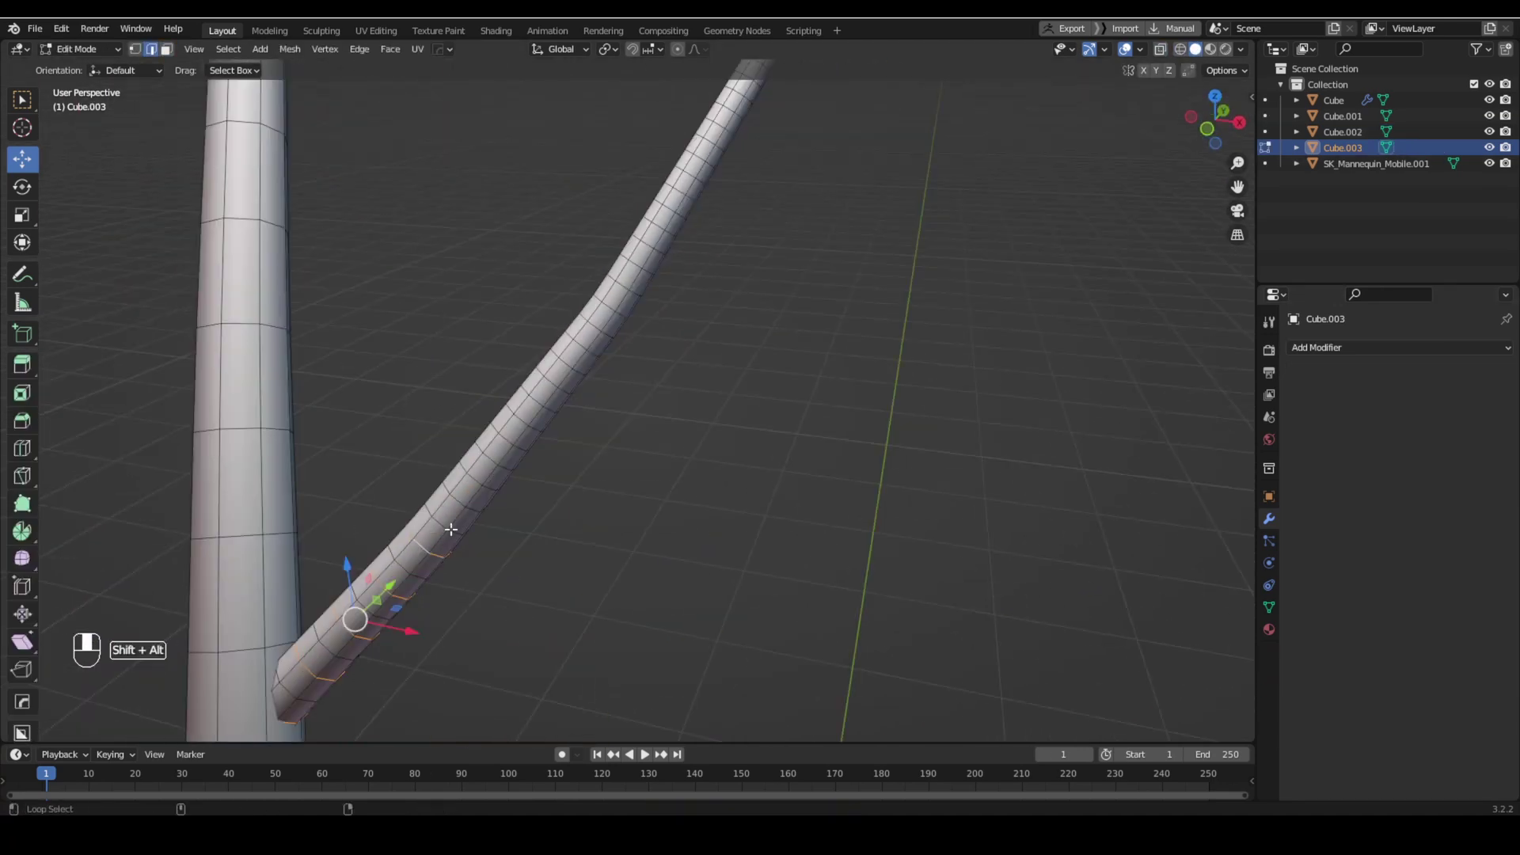
key(ctrl+z)
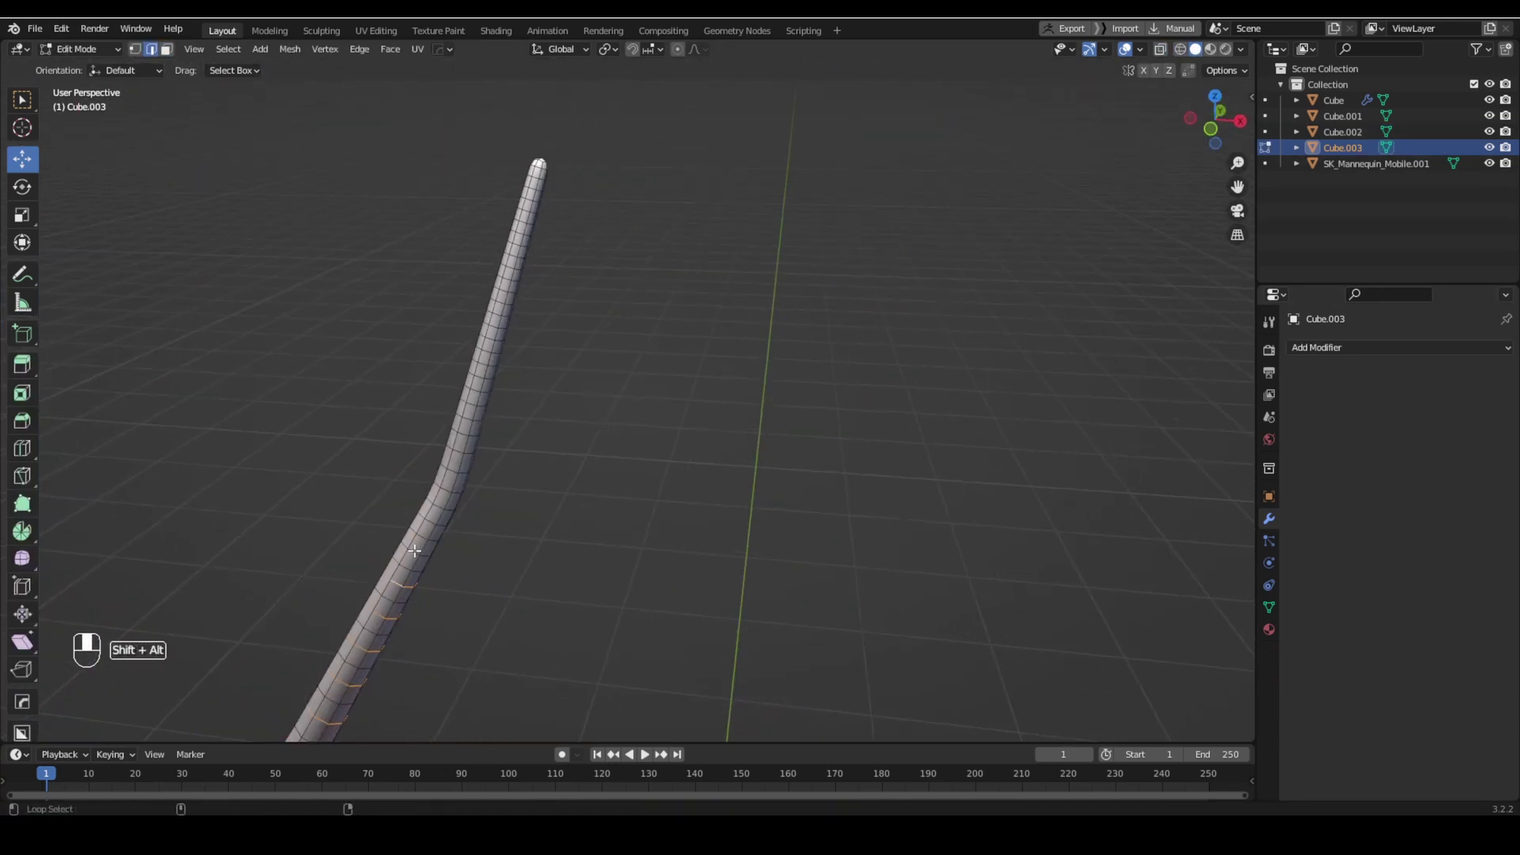
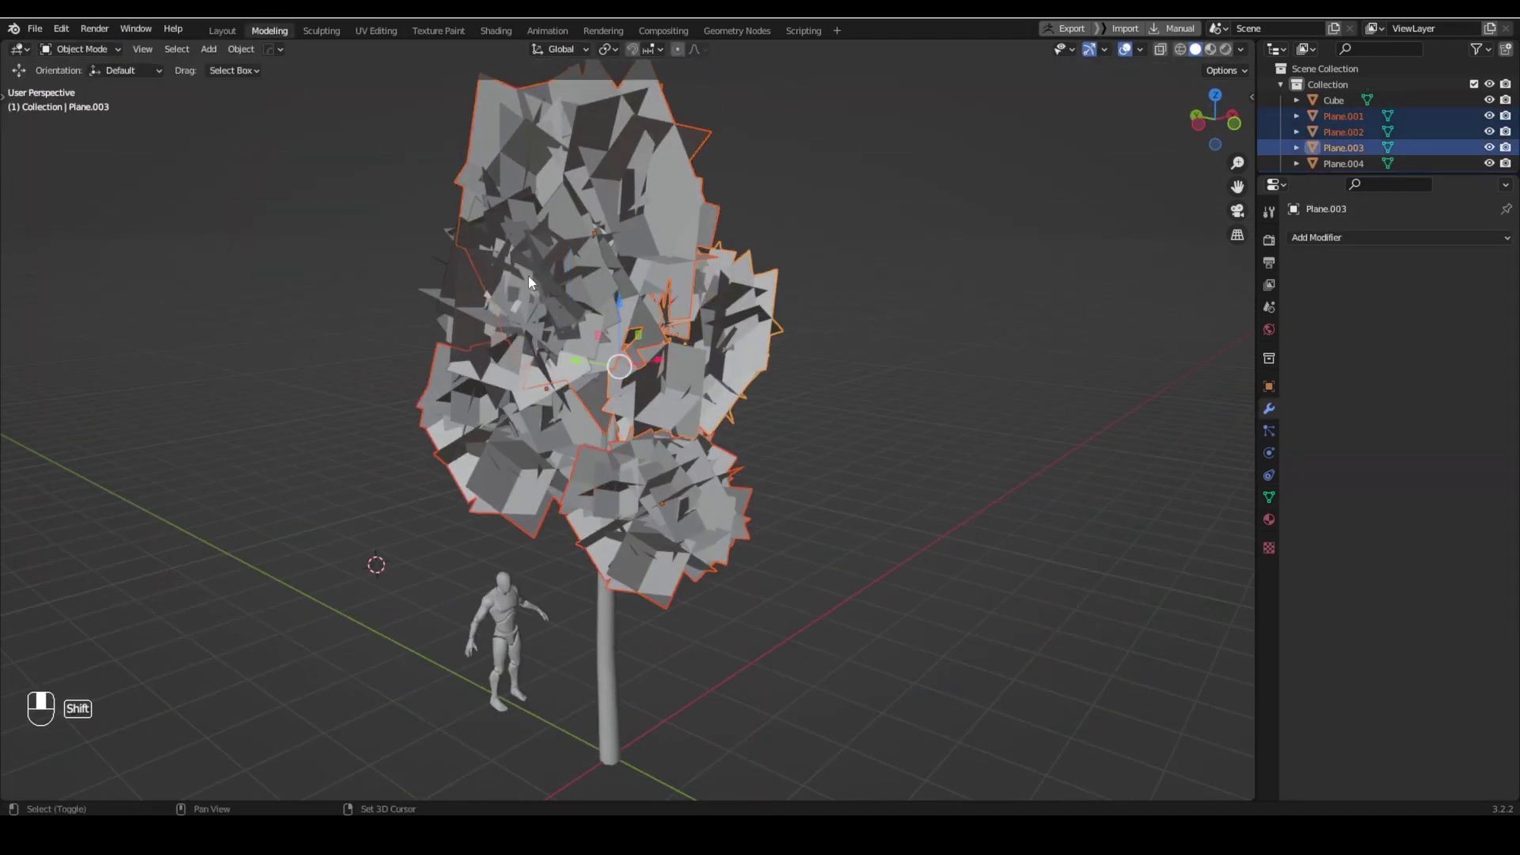
Step: Add a new leaf plane, stand it upright at scale 0.4 and begin editing its mesh
key(shift+s)
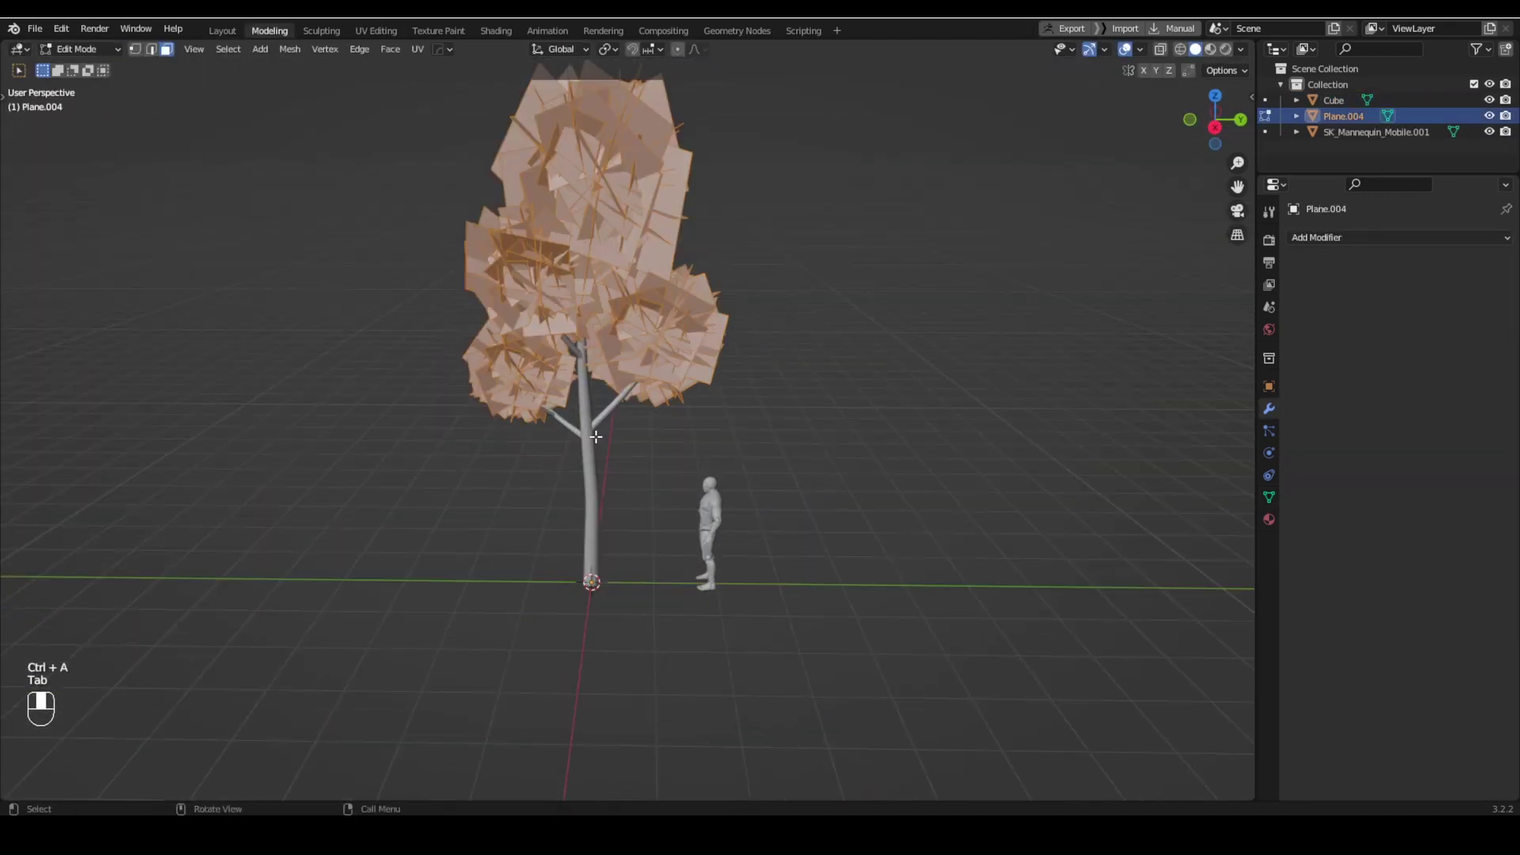
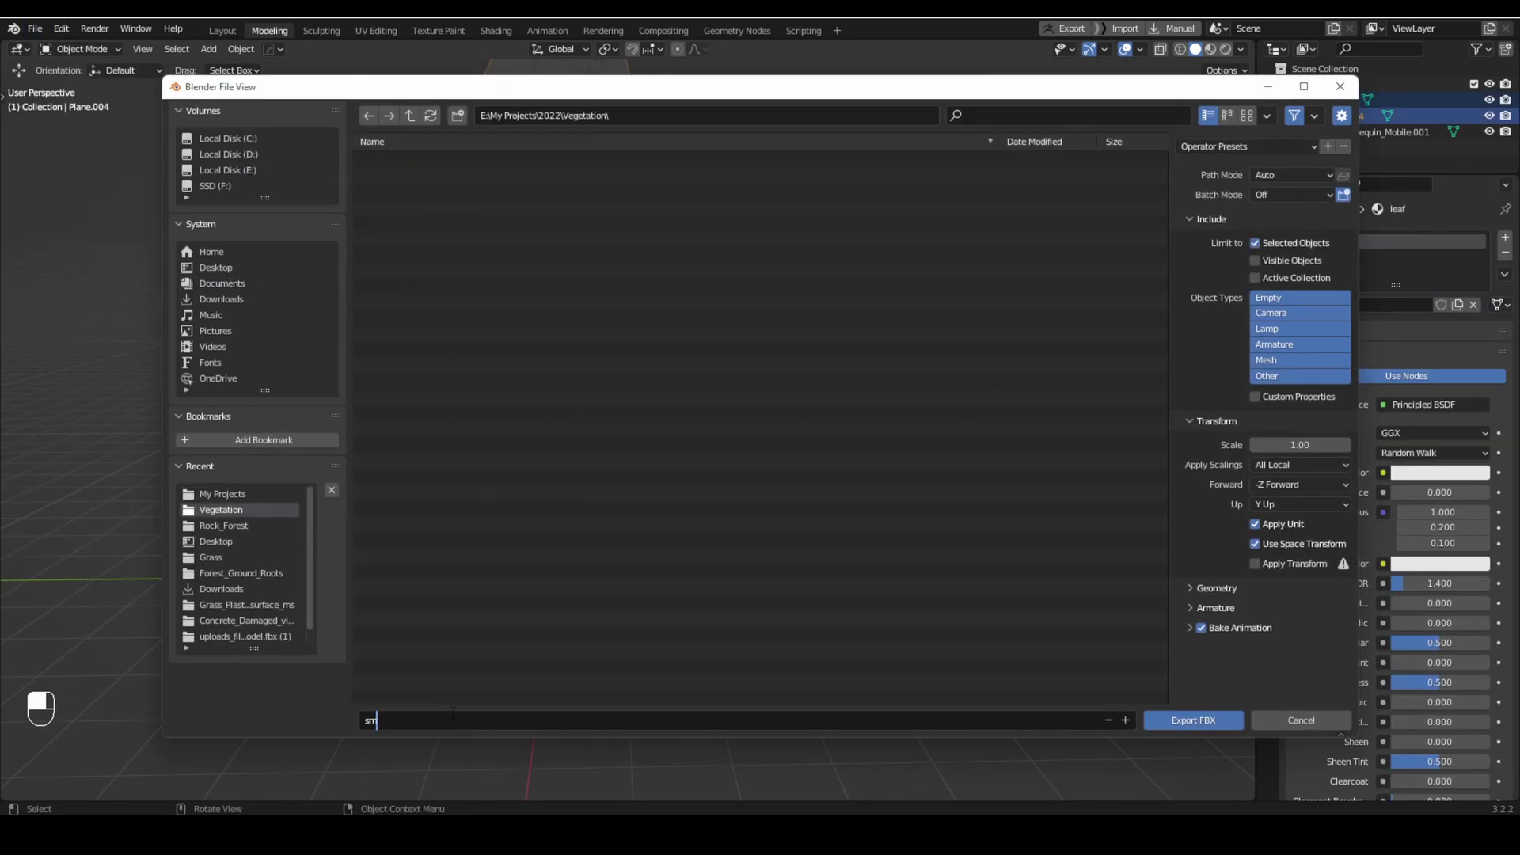
key(shift+a)
key(Tab)
key(KP_2)
key(shift+s)
key(Tab)
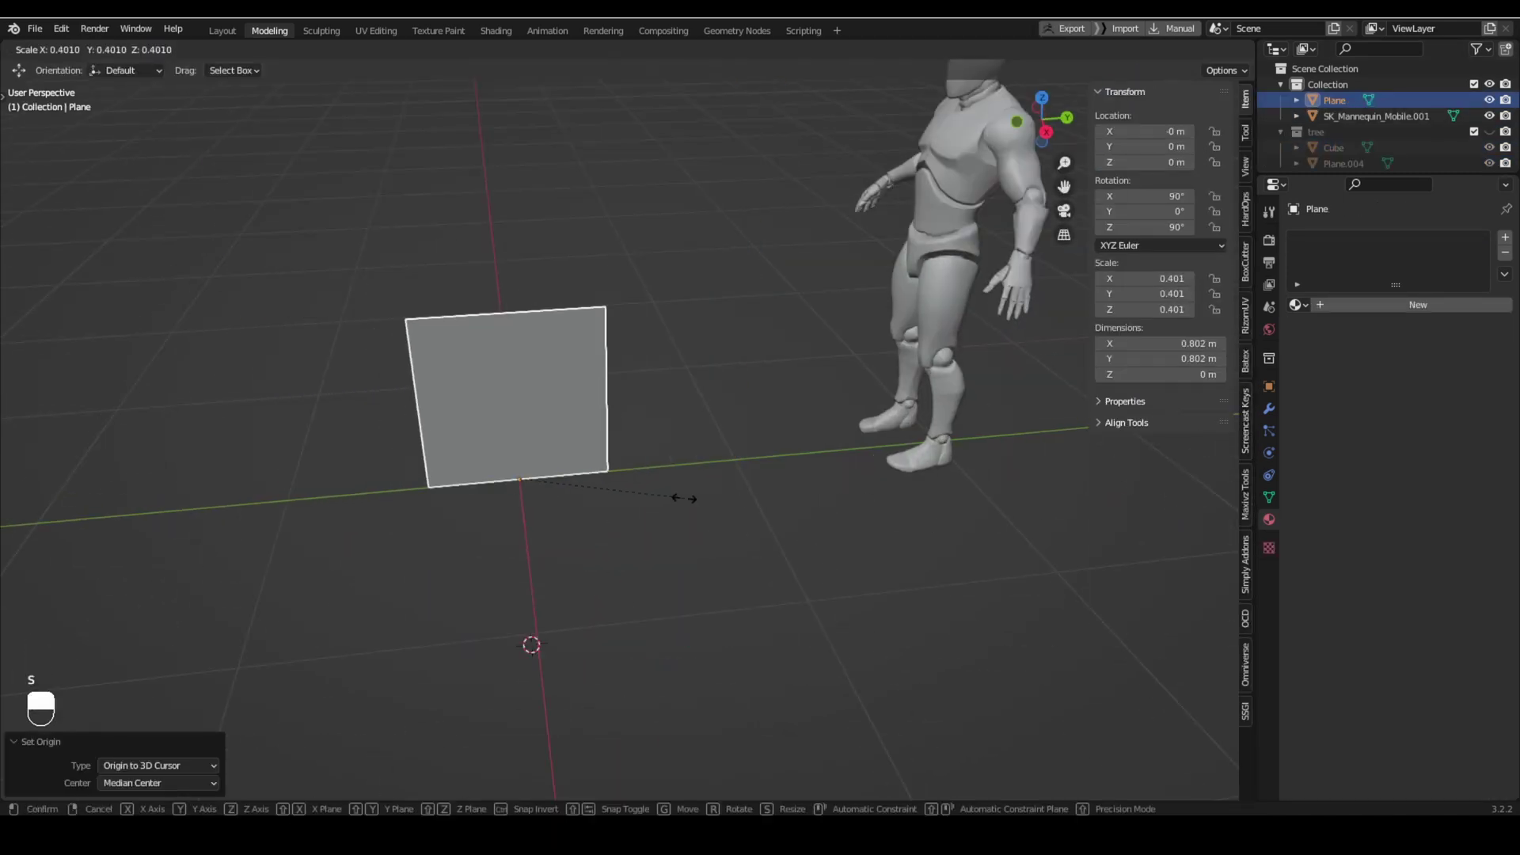